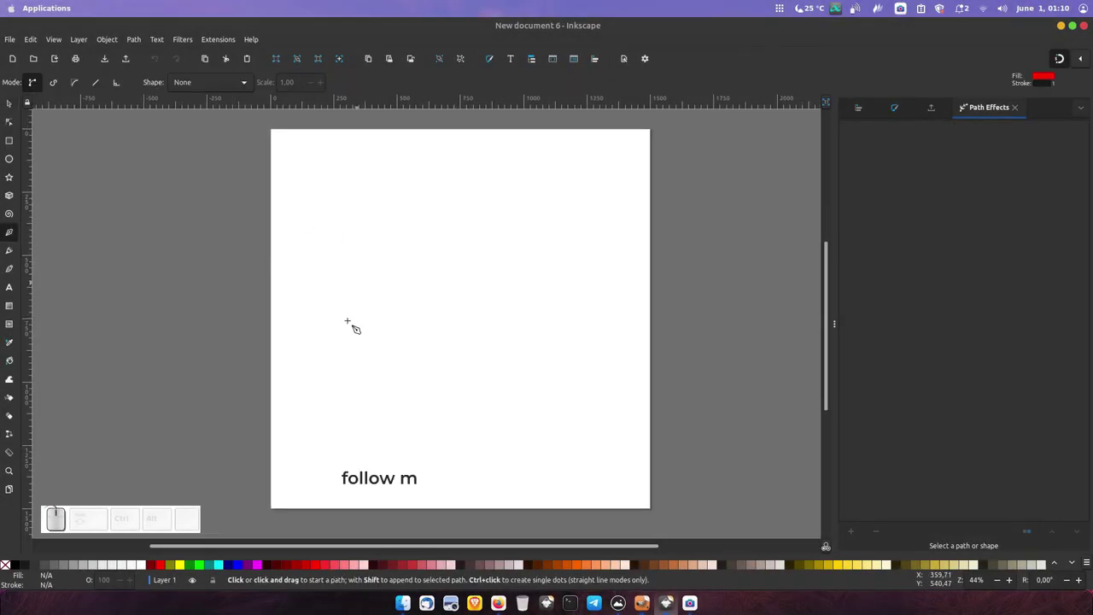
Draw a diagonal line, duplicate it, move the copy right and select both lines
click(320, 384)
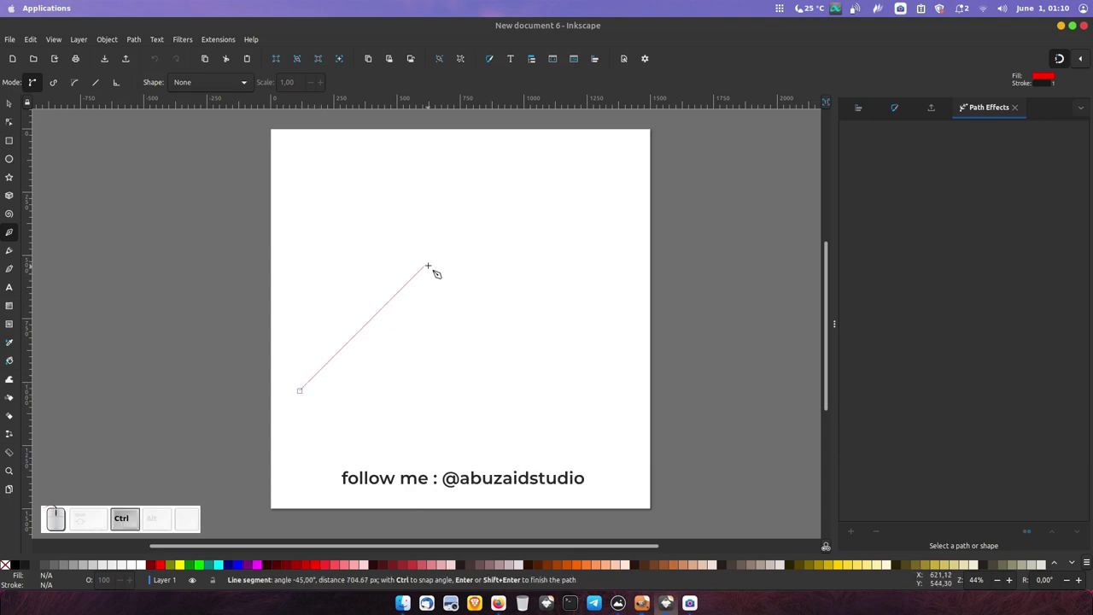
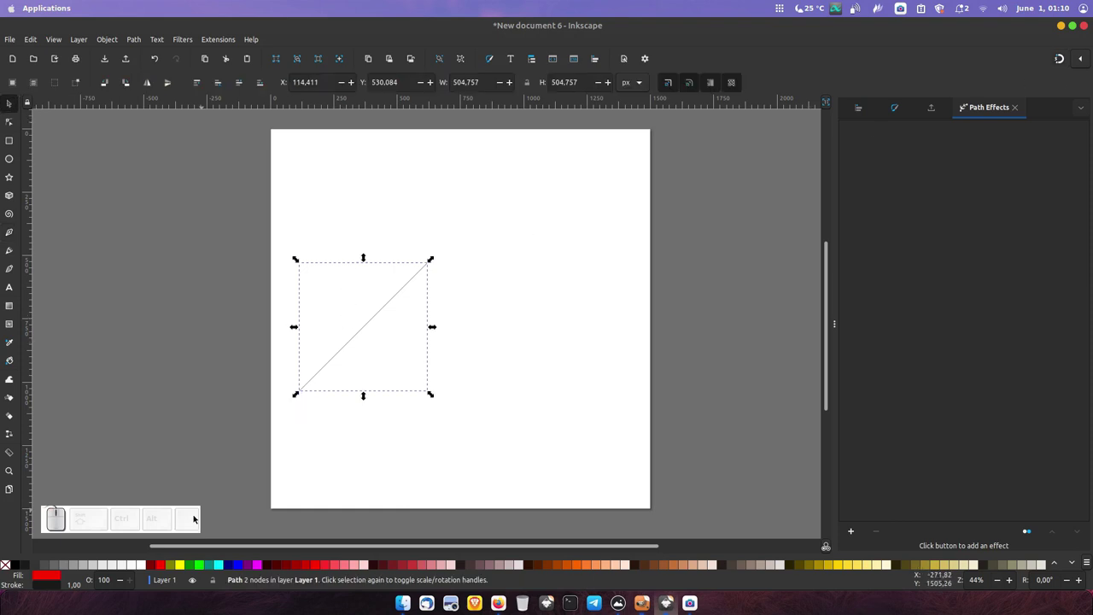
key(ctrl+d)
drag(352, 357, 418, 298)
click(393, 294)
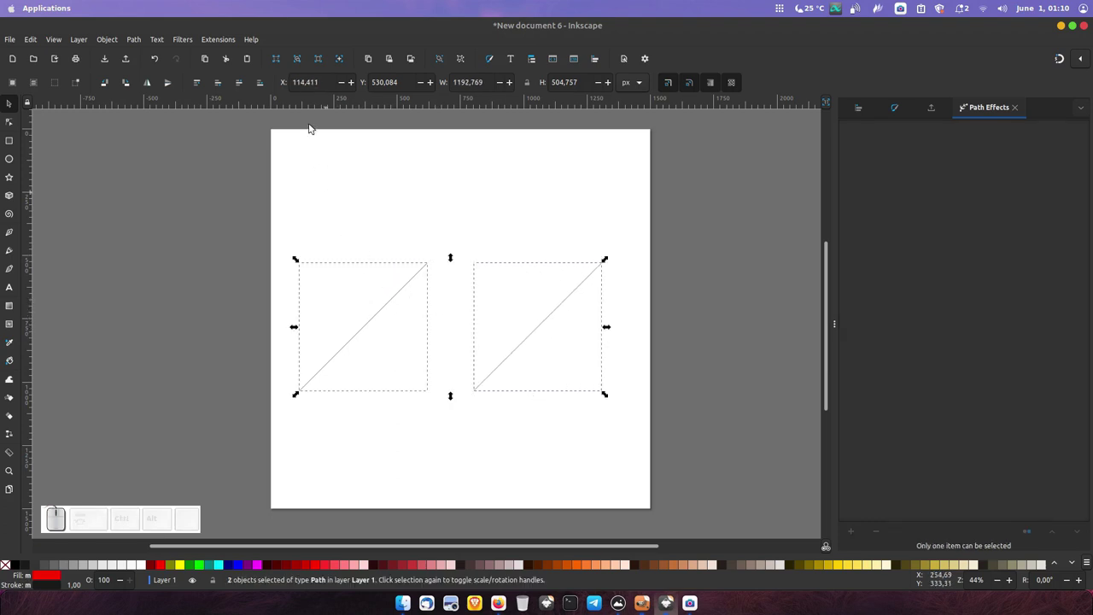
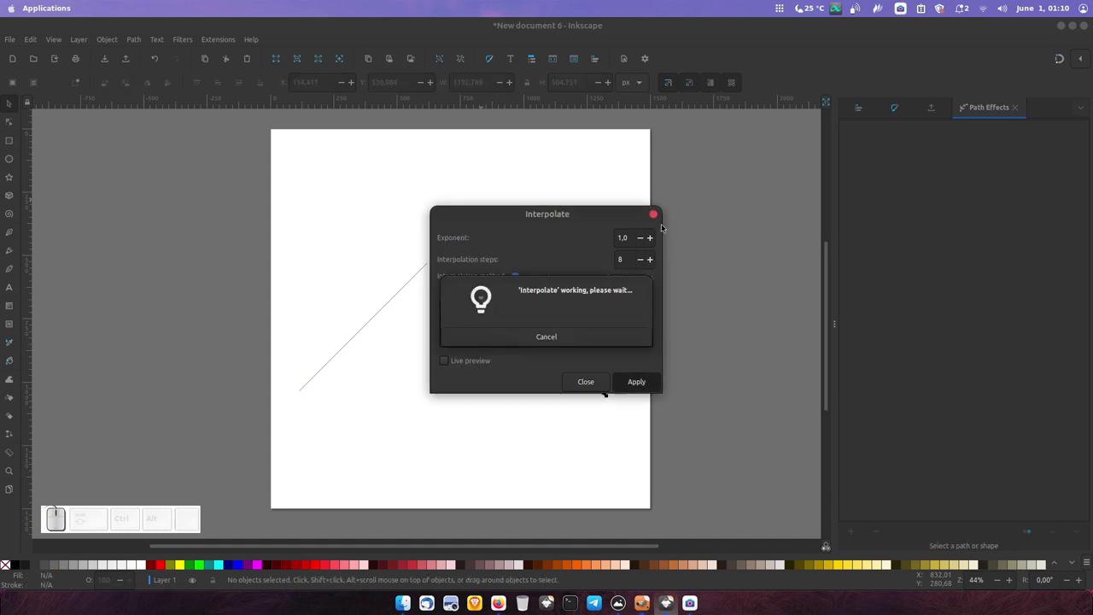
Dismiss Interpolate, select all lines, duplicate and mirror them into a crisscross lattice
click(616, 381)
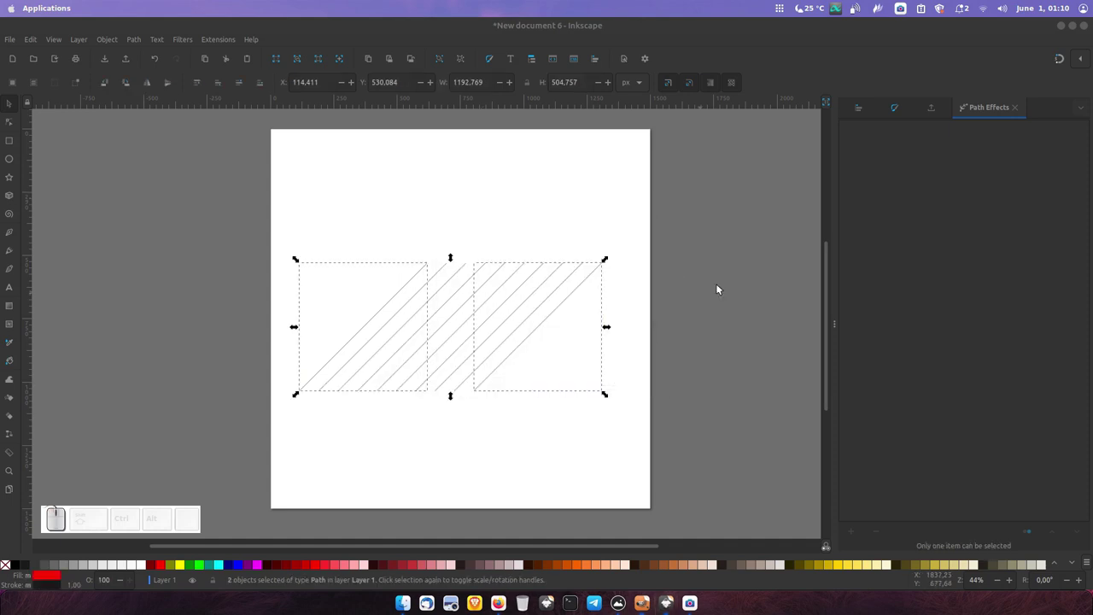
click(720, 288)
drag(620, 264, 405, 365)
key(ctrl+d)
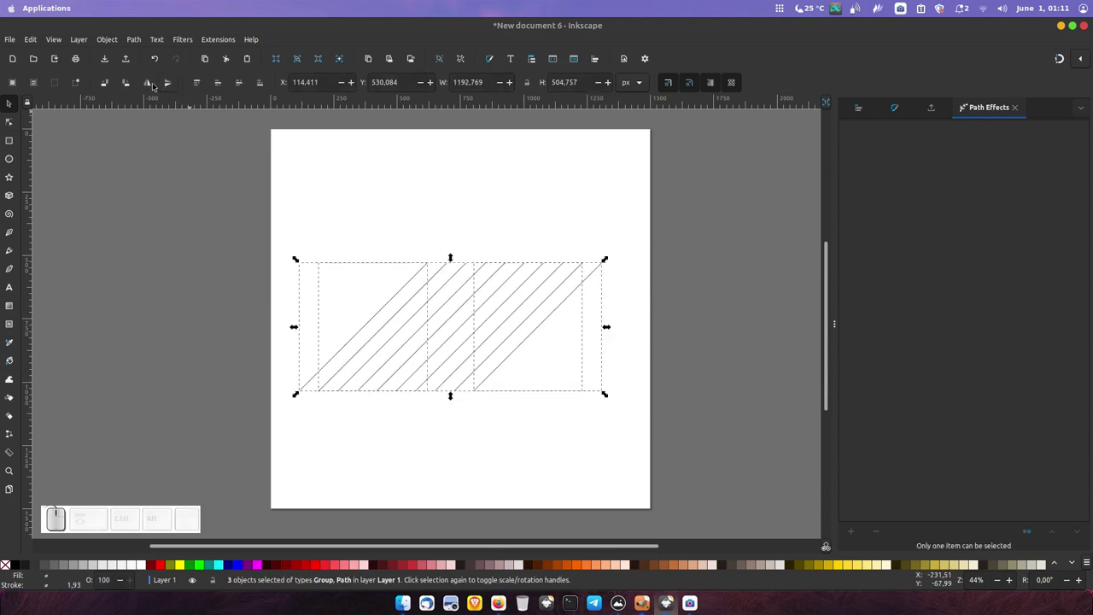
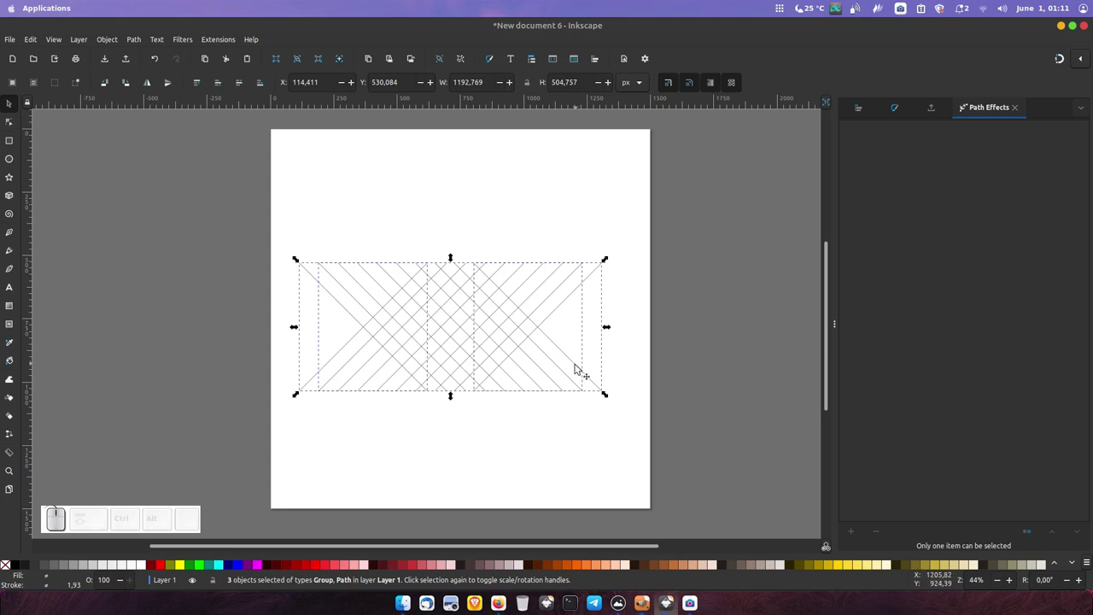
key(ctrl+g)
drag(574, 377, 632, 507)
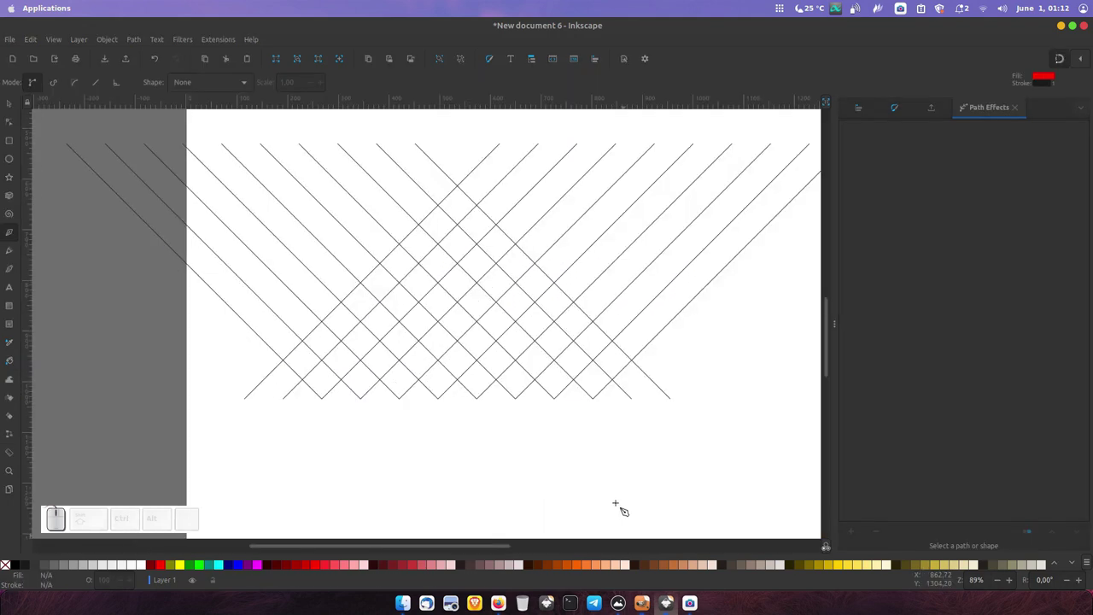
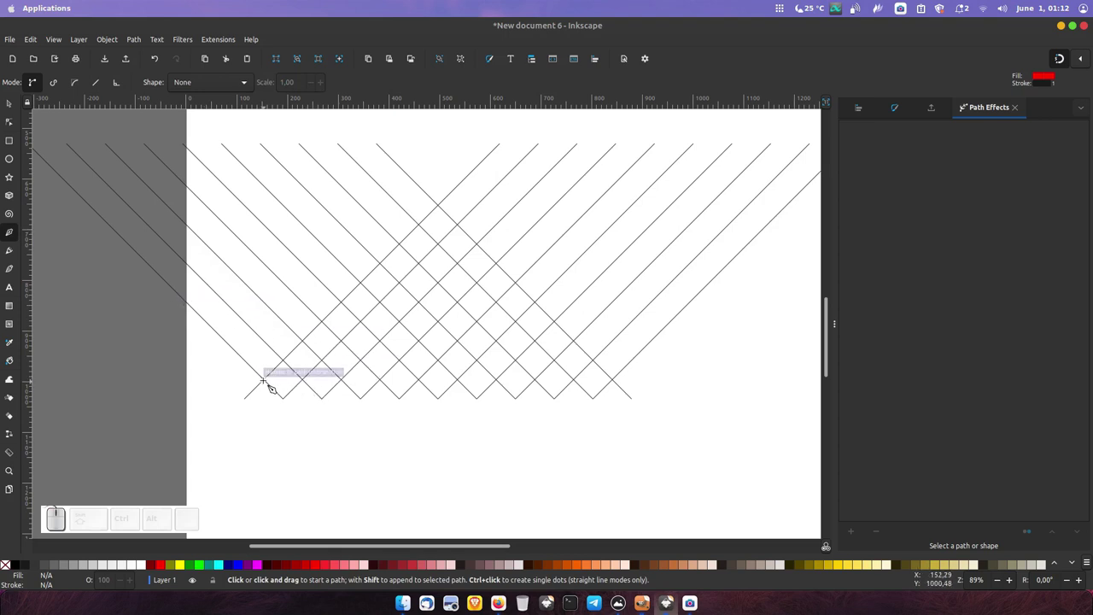
Draw two horizontal Pen lines across the lattice, one near the bottom and one higher up
click(280, 380)
click(628, 380)
right_click(675, 308)
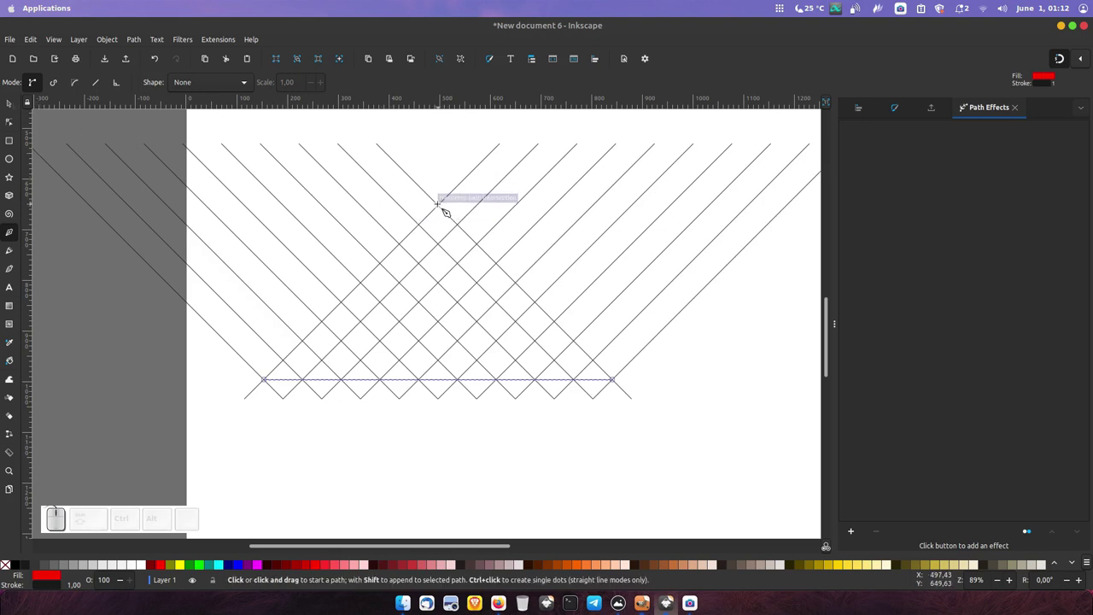
click(431, 225)
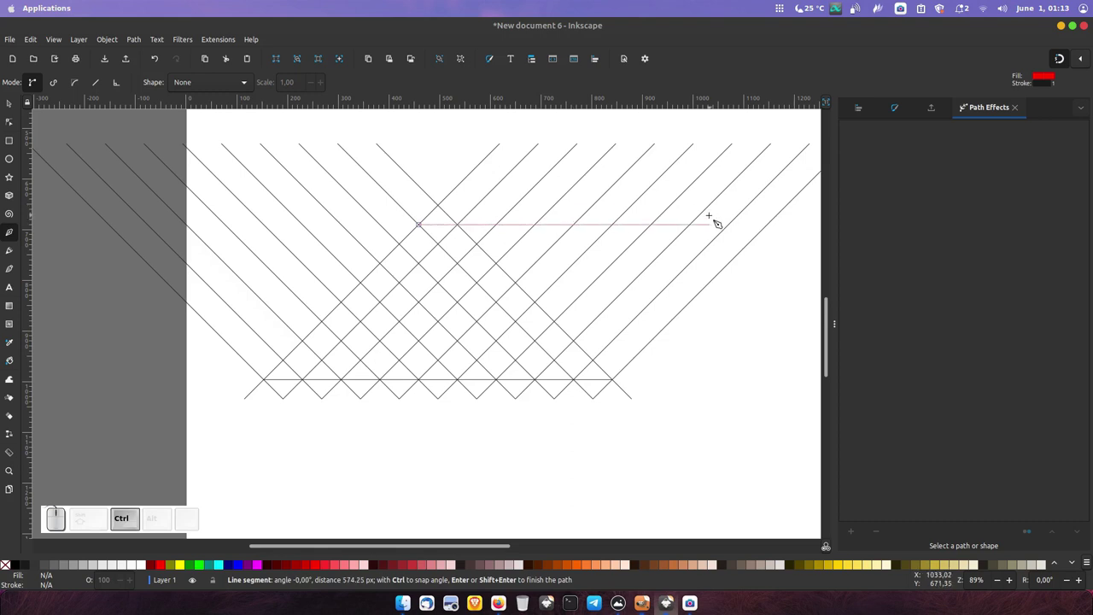
click(722, 215)
right_click(711, 195)
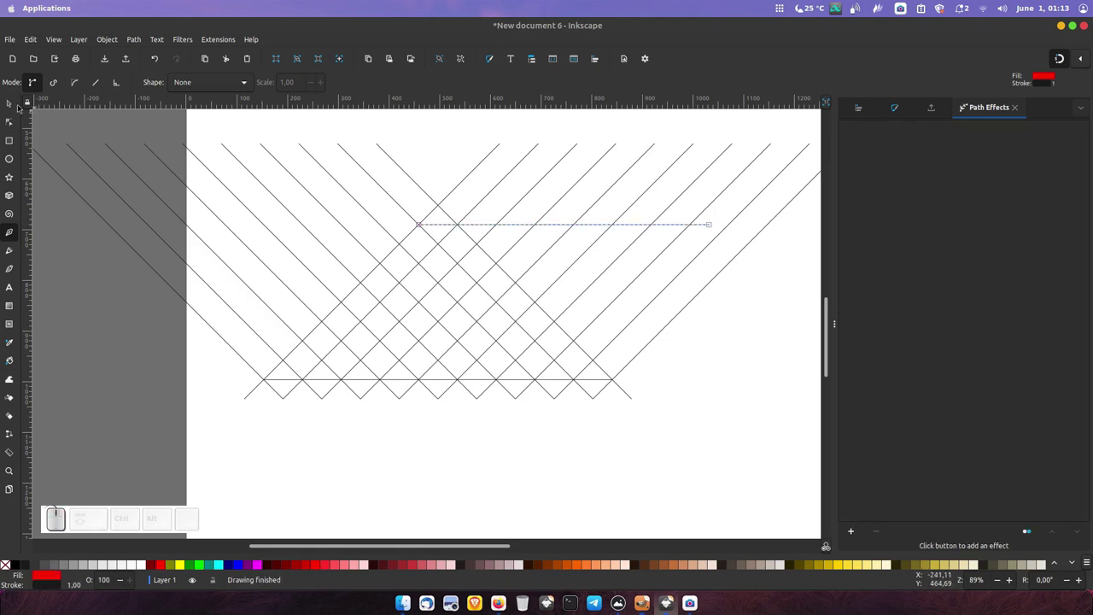
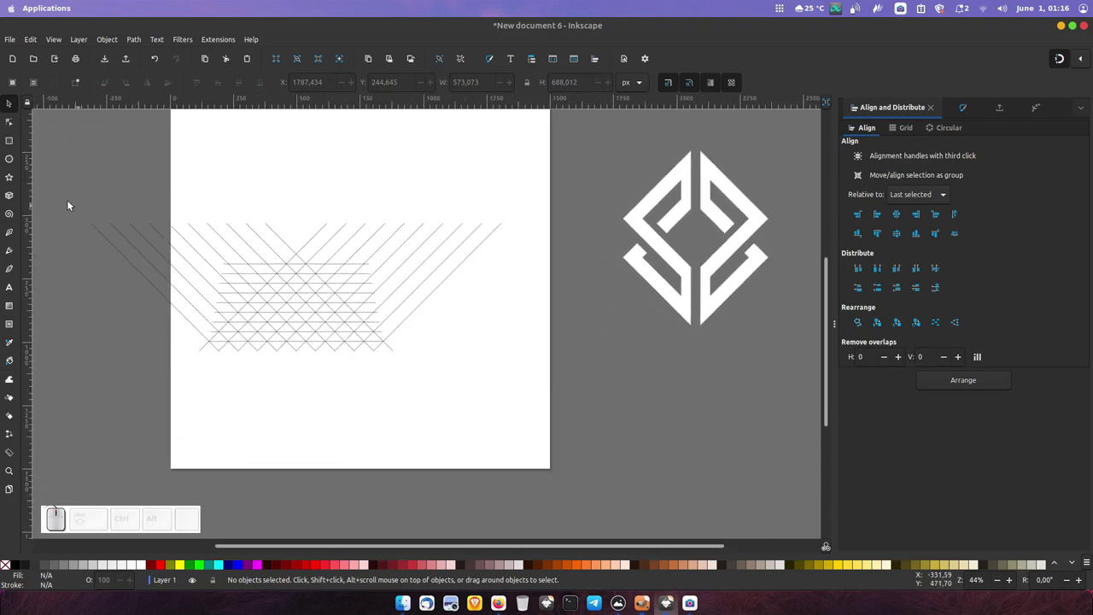
Select all the grid lines on the page for deletion
drag(111, 201, 648, 330)
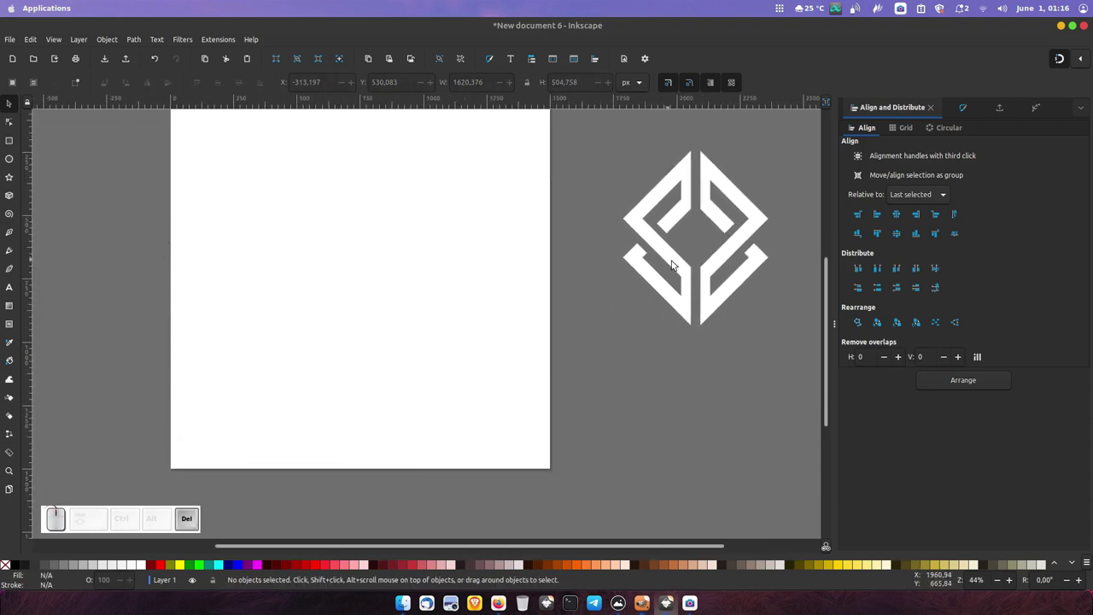